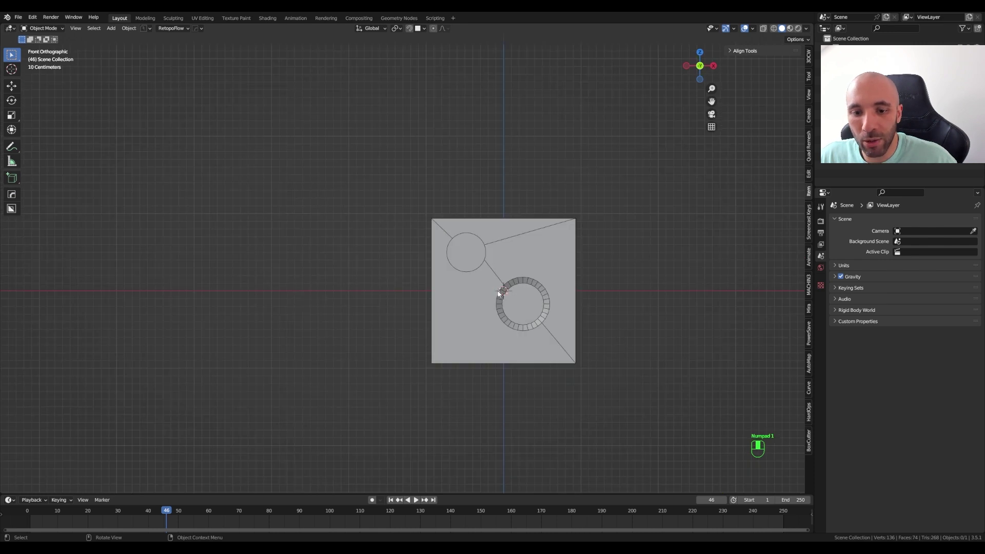
Orbit into perspective, make the cube active and show its modifier stack.
drag(491, 265, 485, 223)
click(485, 224)
drag(484, 223, 625, 335)
click(497, 226)
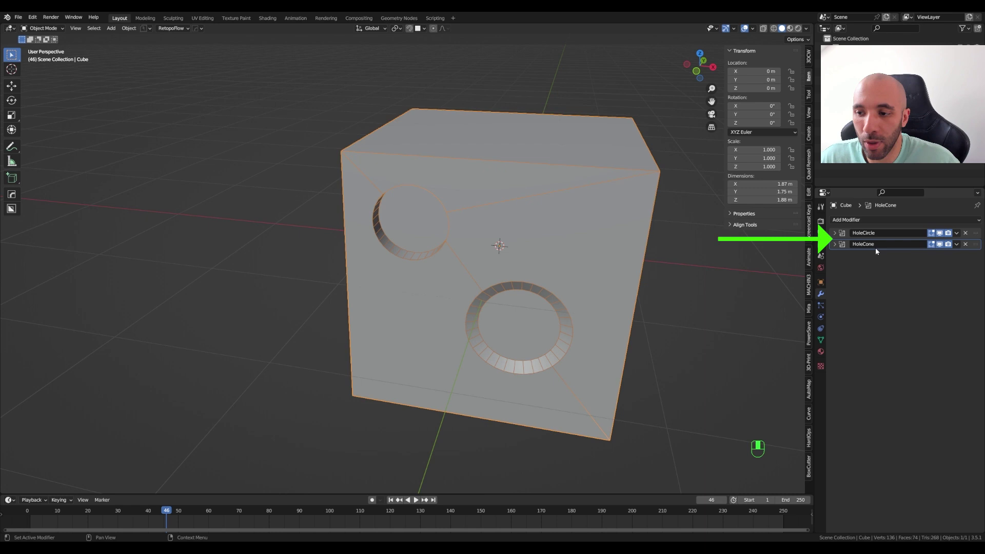
Toggle the HoleCircle modifier off and on again, restoring the round hole.
click(942, 233)
double_click(943, 245)
click(943, 236)
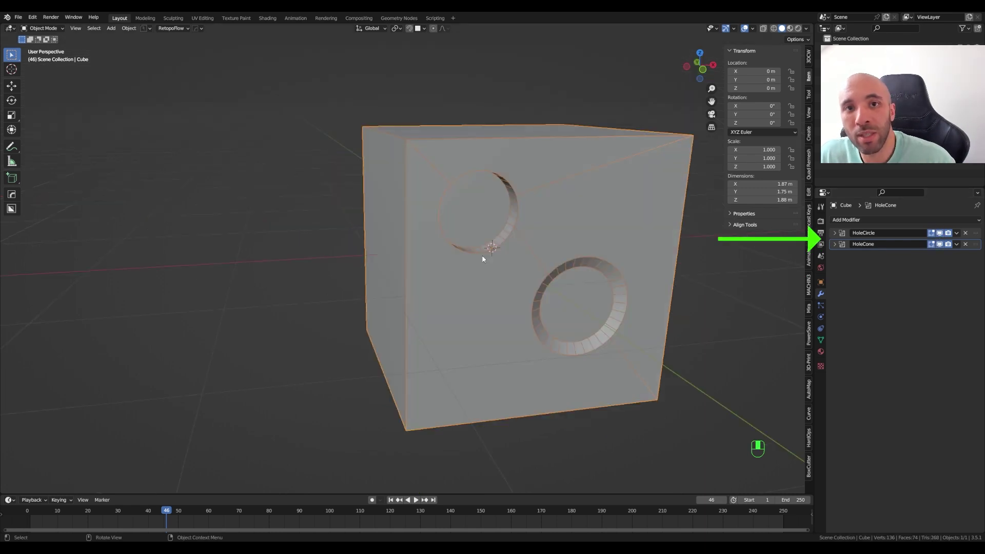
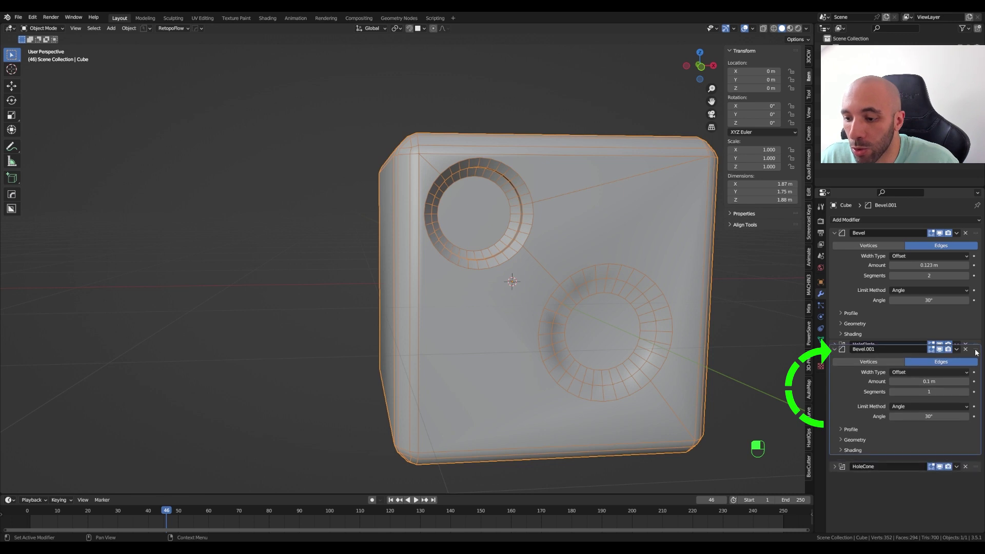
drag(977, 352, 942, 471)
click(942, 470)
drag(942, 470, 942, 470)
click(942, 471)
drag(942, 470, 943, 359)
click(944, 359)
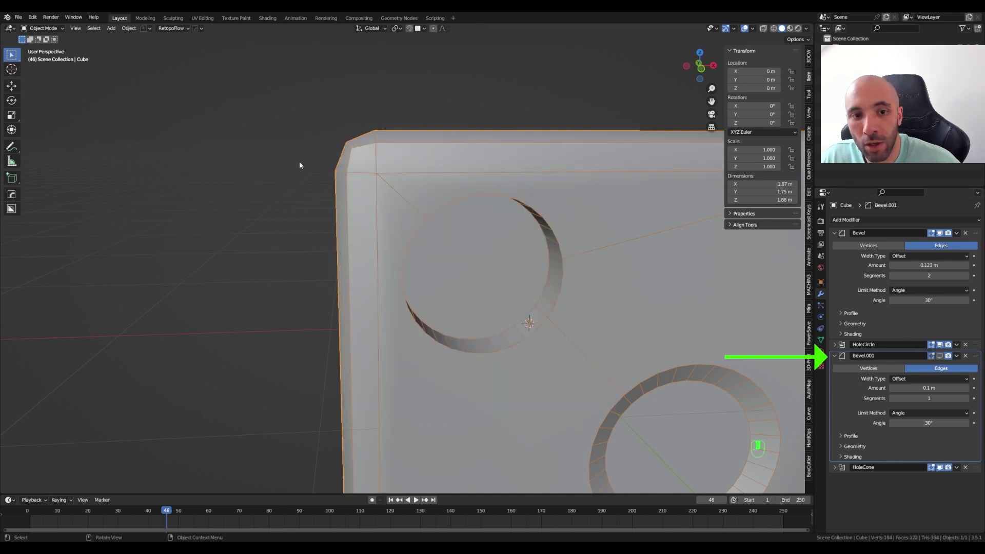
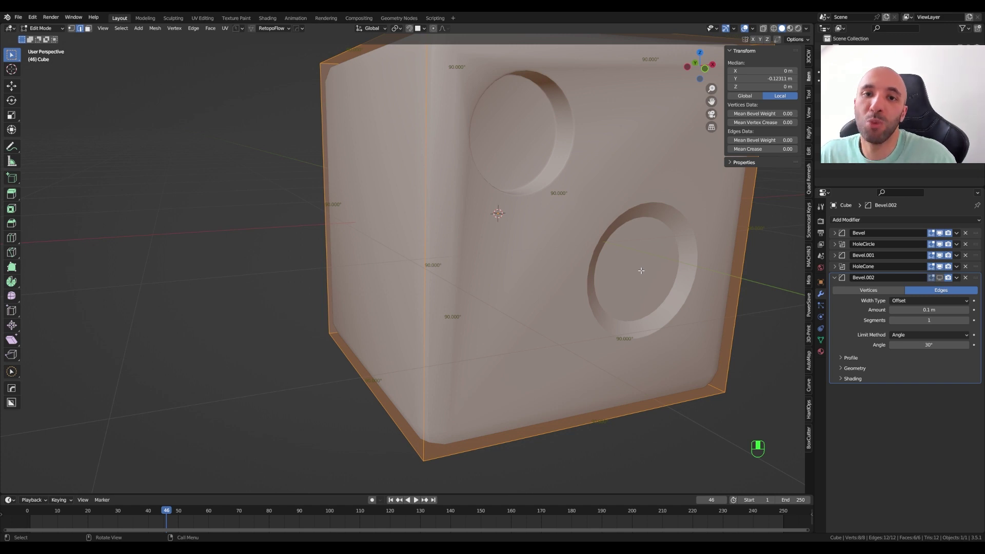
Return the cube to Object Mode to view the rounded corners and hole rims.
key(Tab)
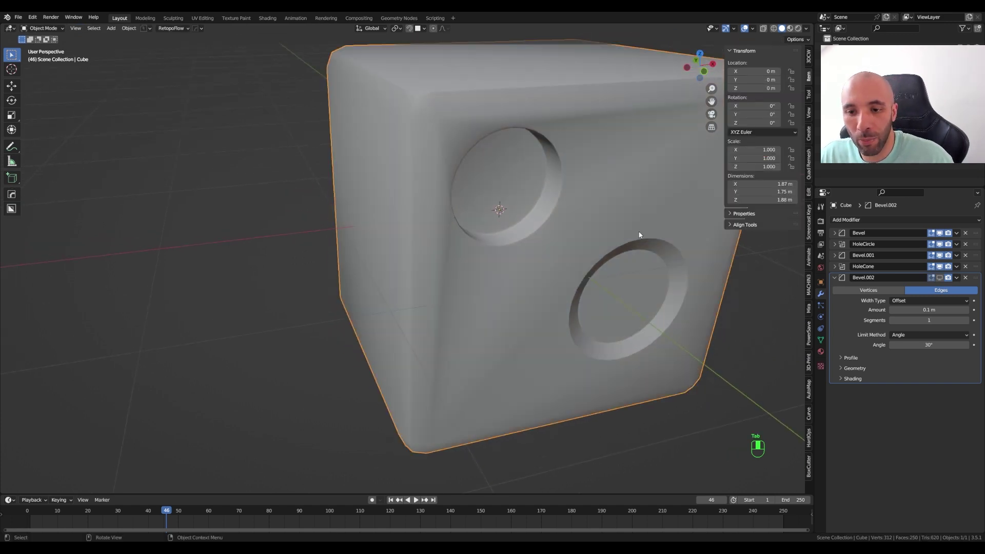
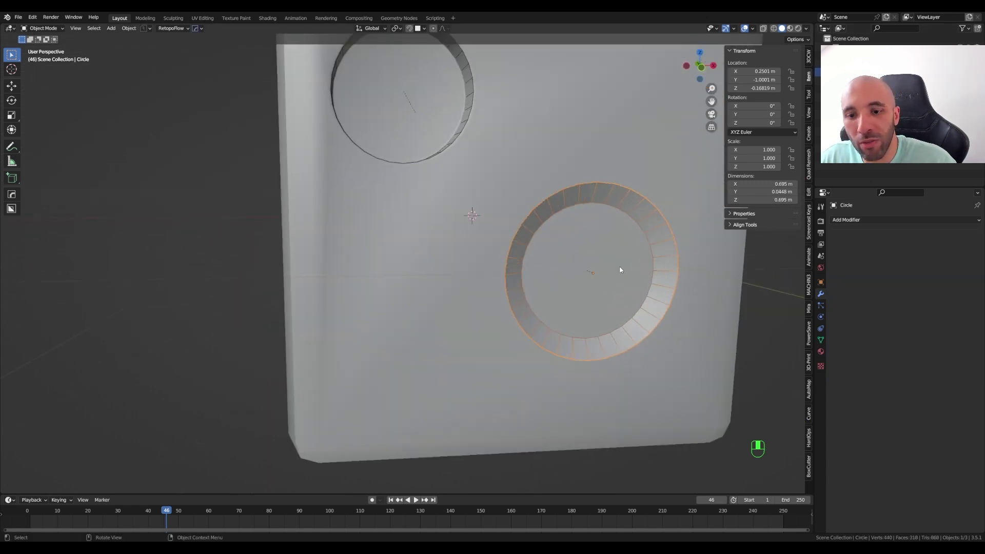
Hide edge-angle labels and give the ring's edges a bevel weight of 1.0.
key(Tab)
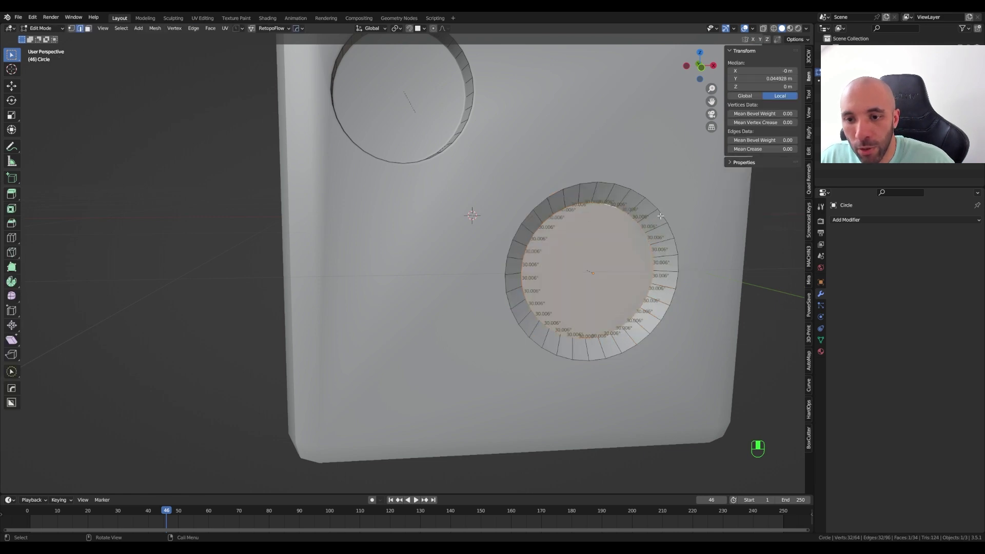
key(q)
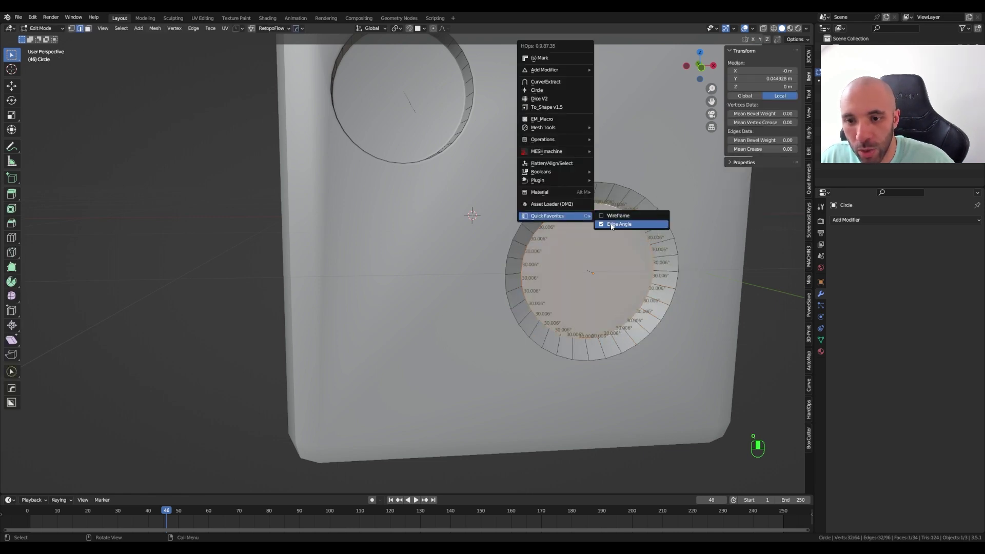
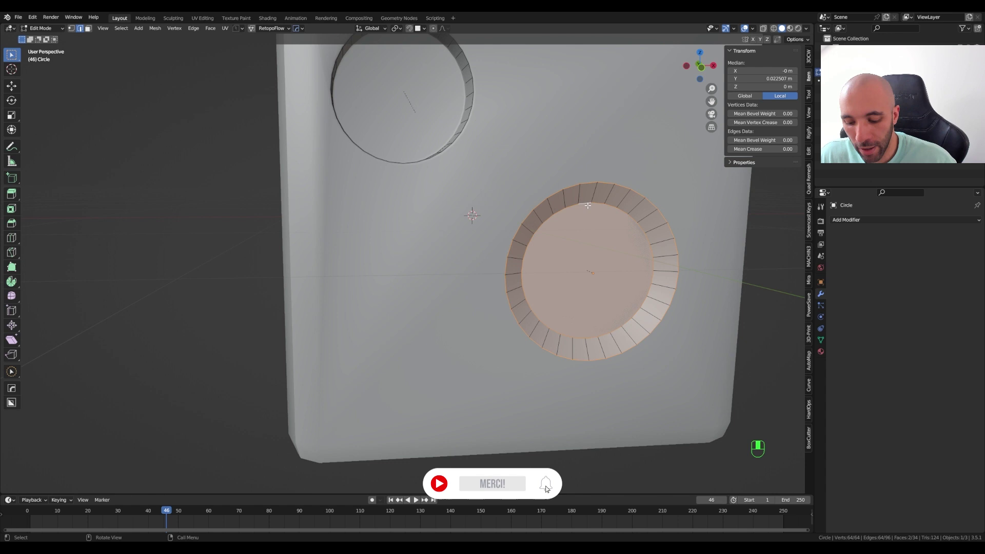
key(ctrl+e)
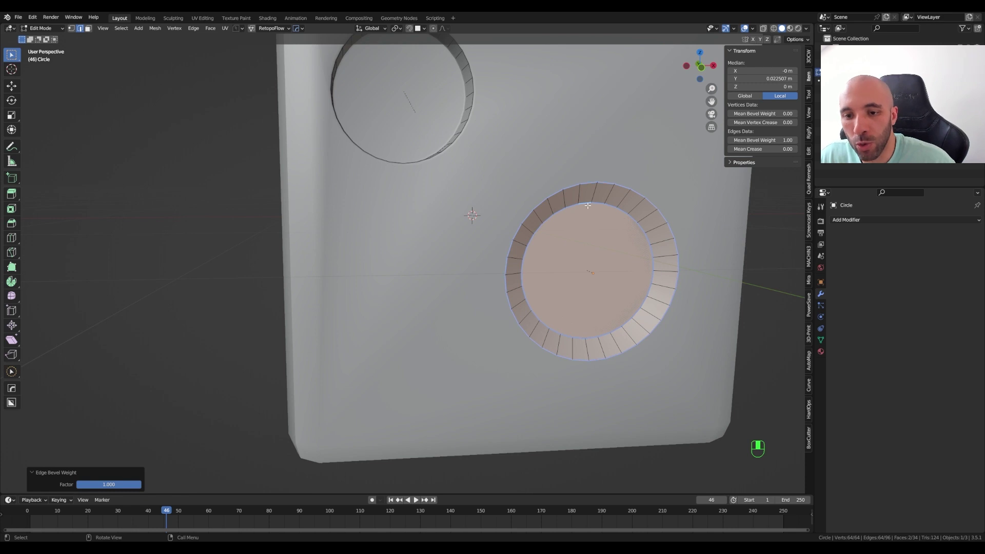
key(Tab)
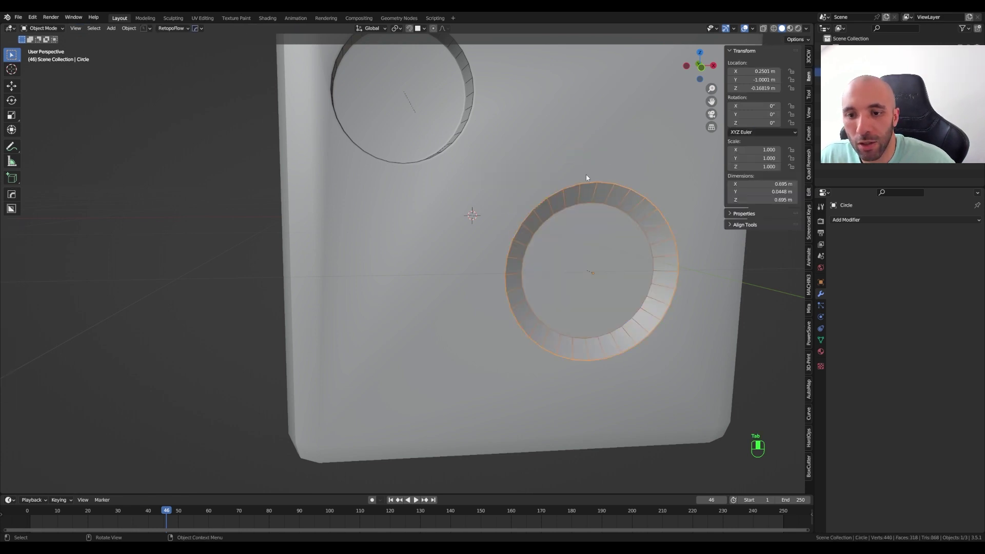
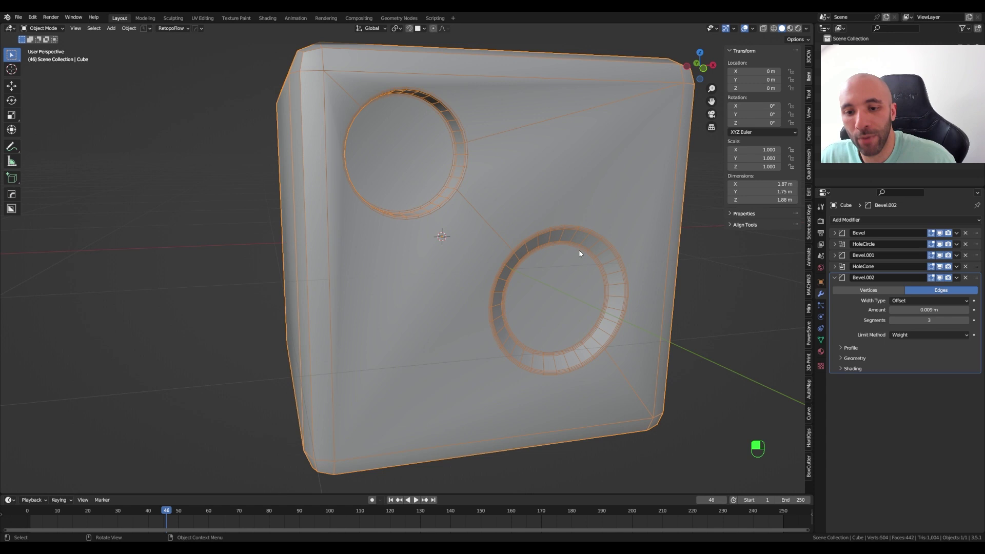
Hide the wireframe overlay via Quick Favorites.
key(q)
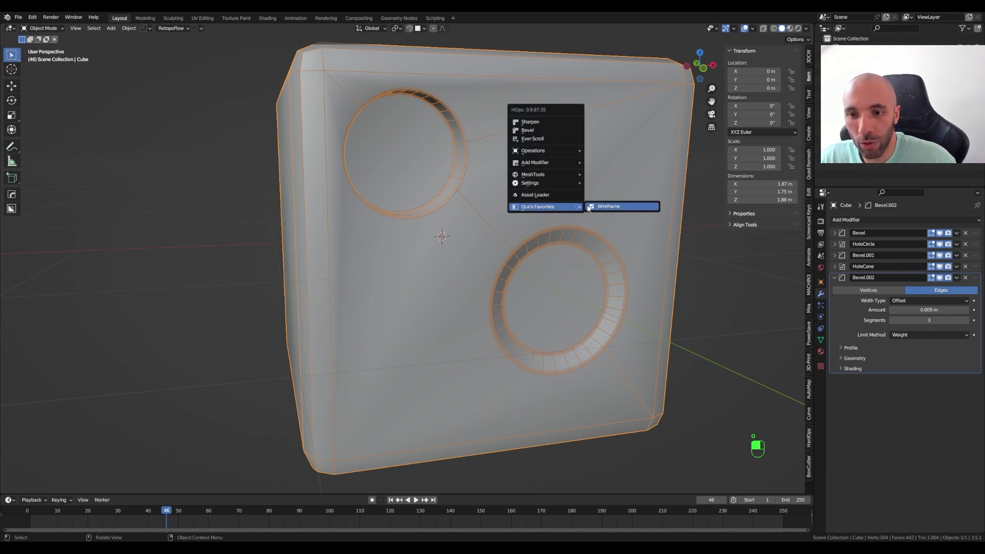